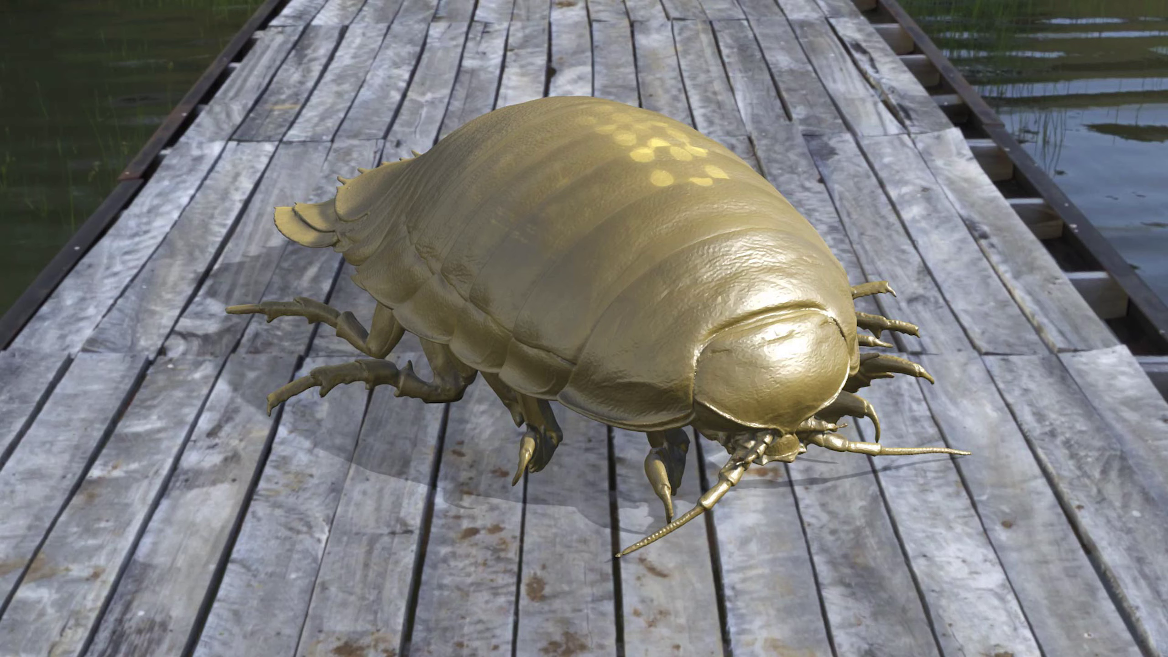
# - Delete the default cube, leaving only the camera and light
pyautogui.click(489, 305)
pyautogui.press('x')
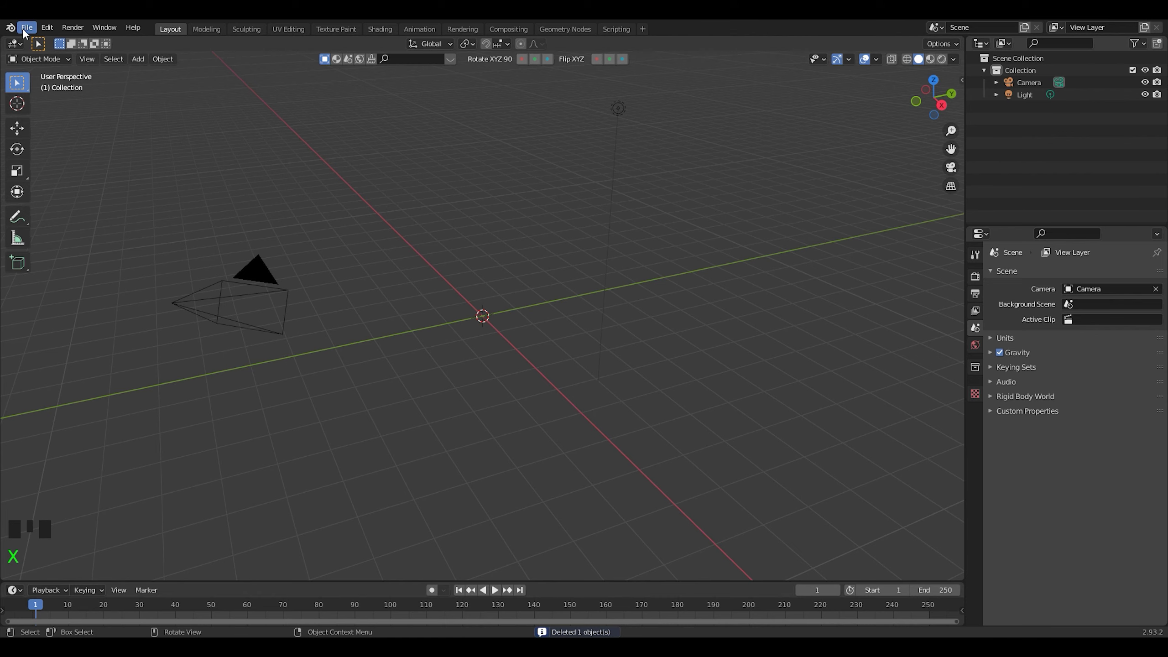
# - Import the sand crab scan OBJ and delete its leftover Cube.001 and Cube.002
pyautogui.moveTo(27, 32); pyautogui.dragTo(228, 310)
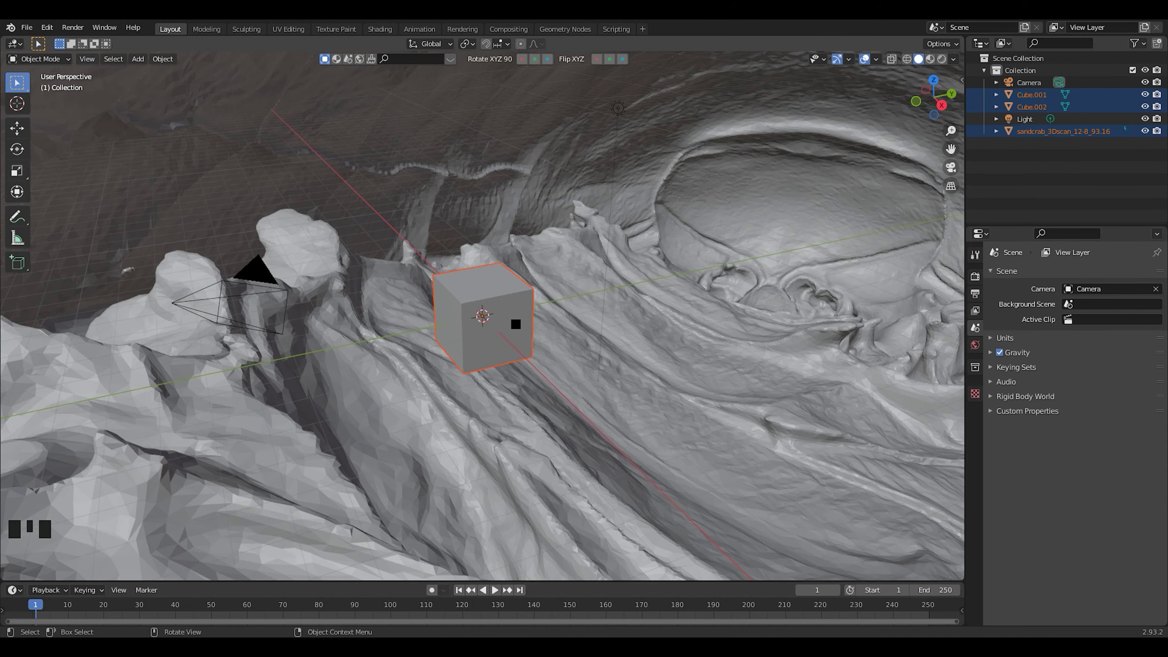
pyautogui.click(1008, 177)
pyautogui.click(1031, 97)
pyautogui.click(1036, 107)
pyautogui.press('x')
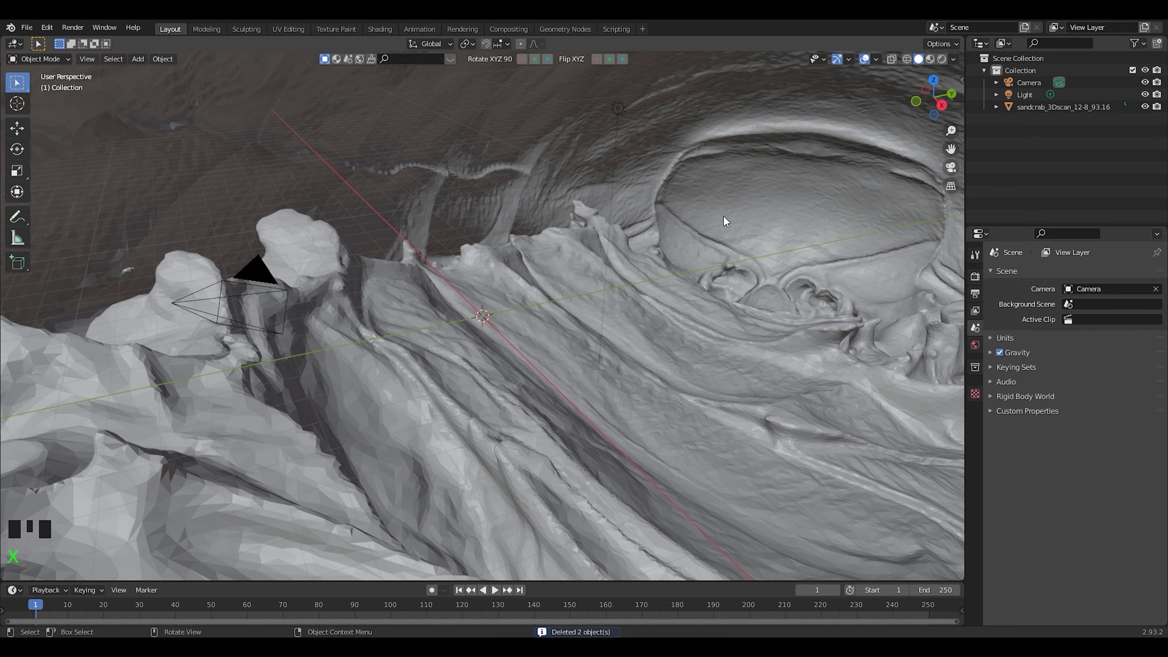
# - Scale the crab scan down to 0.011
pyautogui.click(837, 153)
pyautogui.press('s')
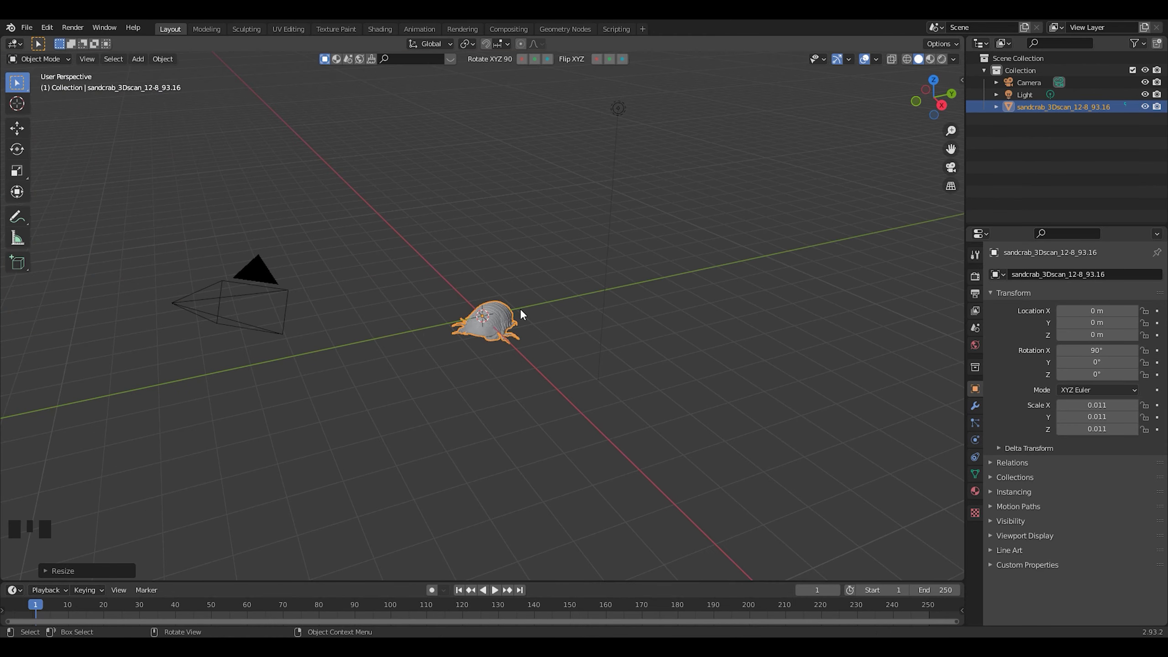
# - Add a ground plane and scale it up to about 9.1
pyautogui.moveTo(513, 313); pyautogui.dragTo(518, 312)
pyautogui.moveTo(511, 316); pyautogui.dragTo(561, 433)
pyautogui.press('shift+a')
pyautogui.press('s')
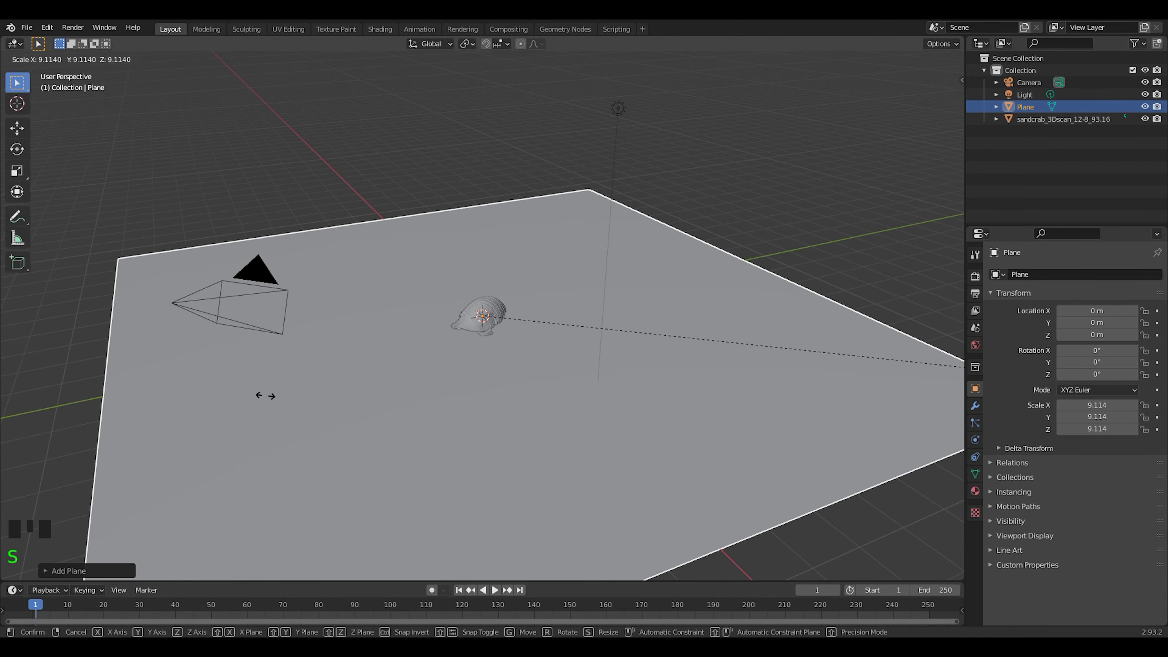
pyautogui.moveTo(461, 358); pyautogui.dragTo(509, 310)
pyautogui.click(509, 310)
# - Lift the crab along Z, tilt it upright and set it down onto the plane
pyautogui.scroll(3)
pyautogui.moveTo(517, 358); pyautogui.dragTo(547, 343)
pyautogui.press('g')
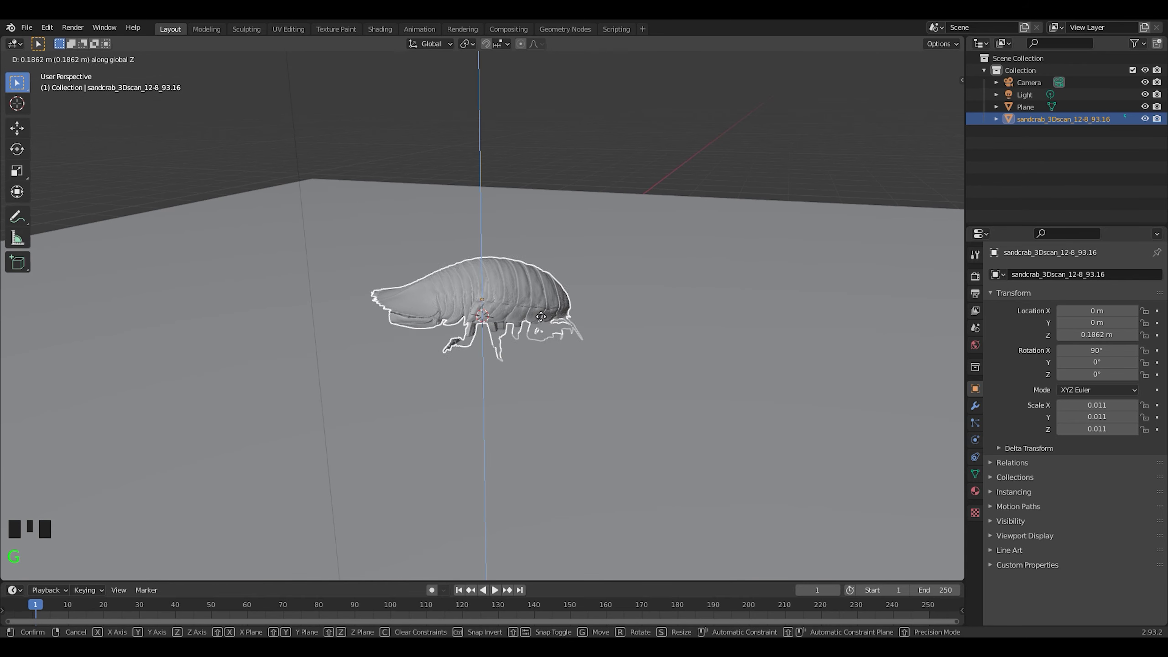
pyautogui.scroll(3)
pyautogui.moveTo(562, 340); pyautogui.dragTo(525, 286)
pyautogui.press('r')
pyautogui.moveTo(534, 308); pyautogui.dragTo(591, 277)
pyautogui.press('r')
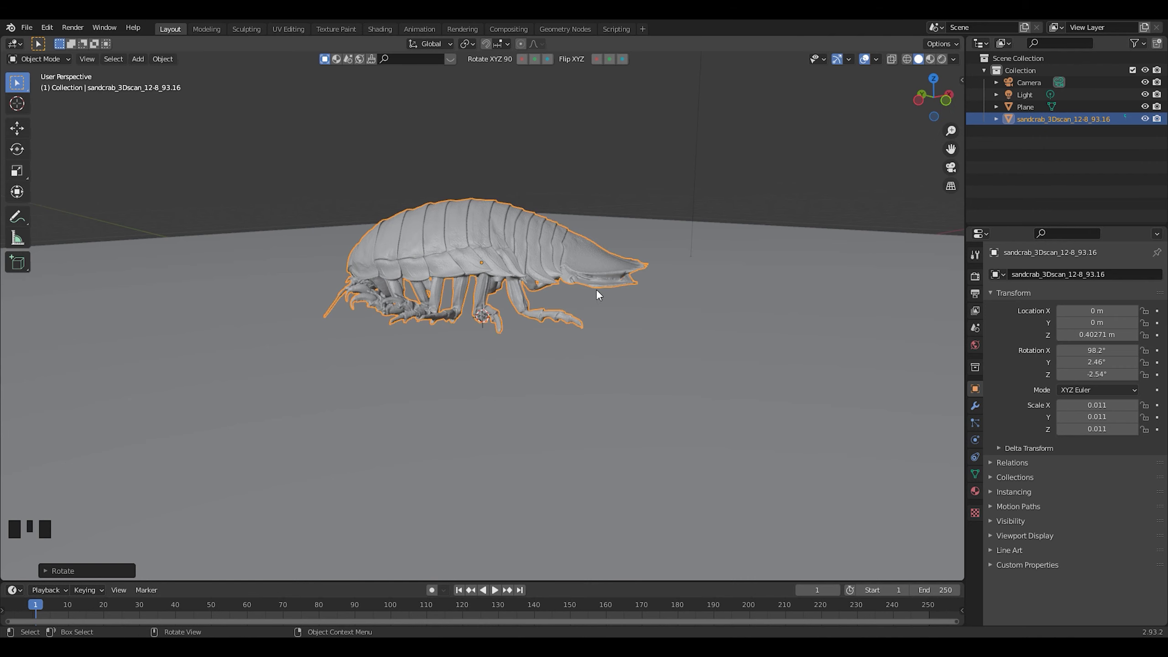
pyautogui.press('g')
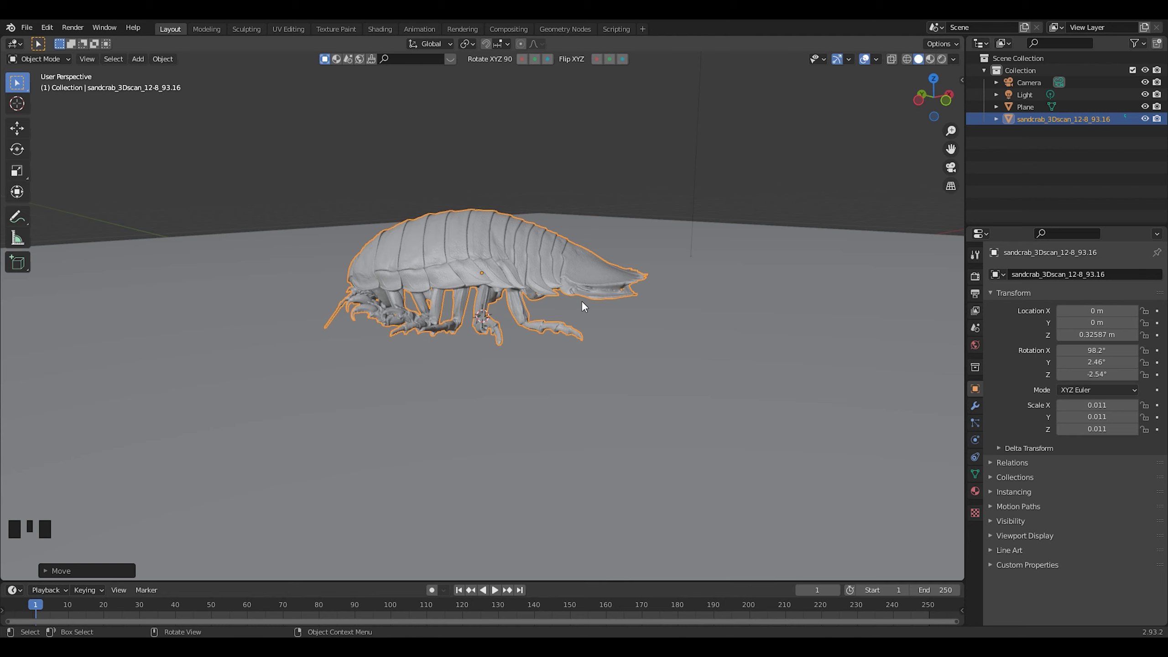
pyautogui.moveTo(440, 281); pyautogui.dragTo(383, 34)
# - Connect the crab's scanned image texture colour to its material's Base Color
pyautogui.click(383, 34)
pyautogui.middleClick(688, 233)
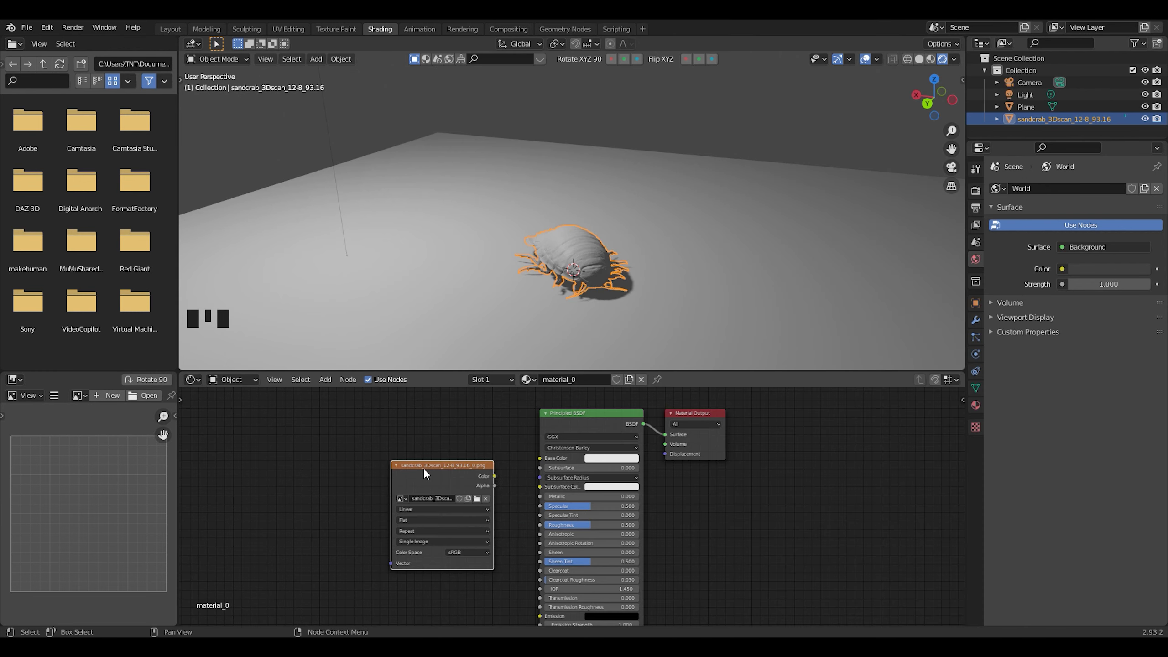
pyautogui.moveTo(557, 464); pyautogui.dragTo(609, 426)
# - Create an Alpha Hashed plane material with Diffuse, Transparent and Mix Shader nodes
pyautogui.press('x')
pyautogui.press('n')
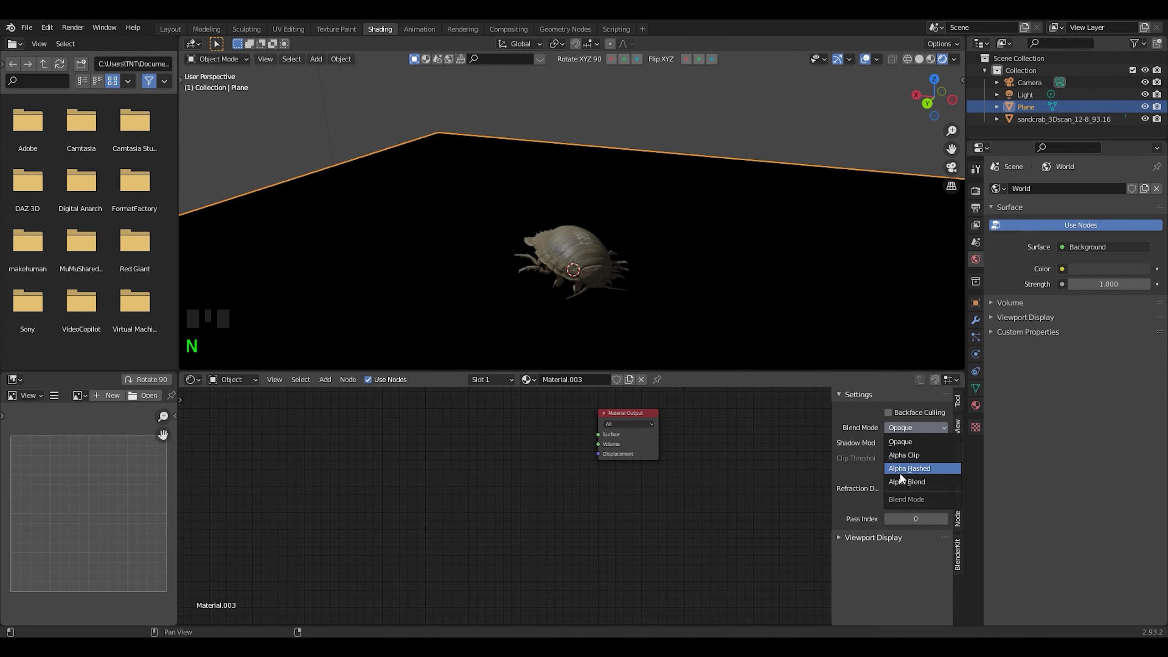
pyautogui.moveTo(905, 482); pyautogui.dragTo(952, 449)
pyautogui.press('n')
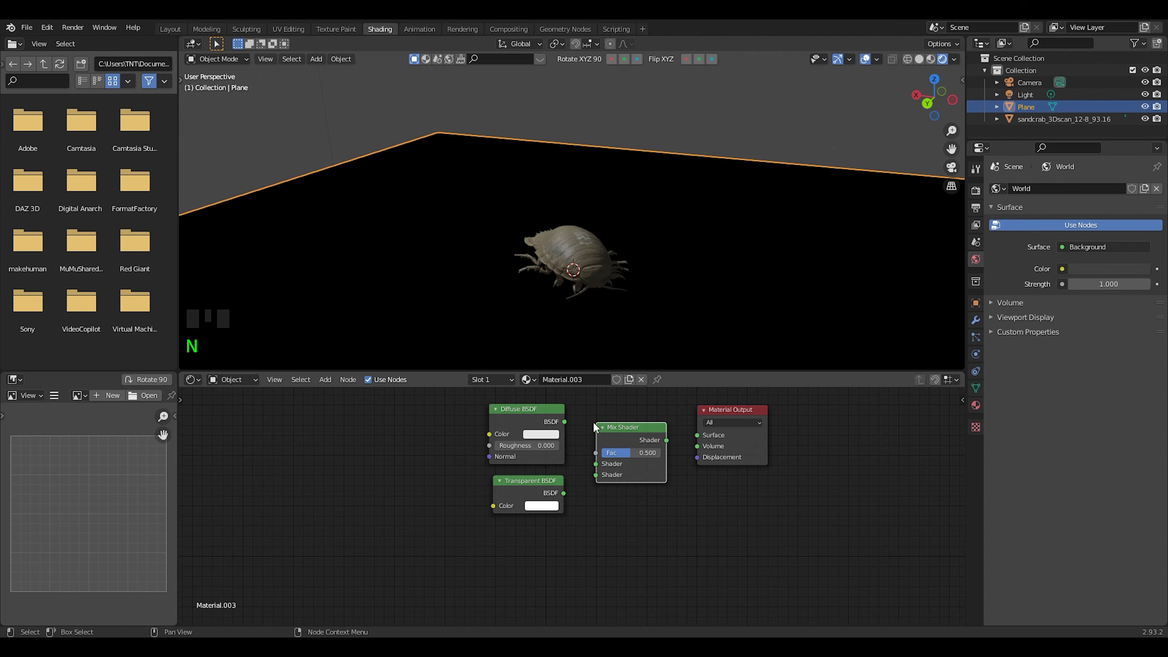
# - Add Shader to RGB and ColorRamp nodes to the plane material
pyautogui.moveTo(667, 446); pyautogui.dragTo(601, 482)
pyautogui.click(600, 481)
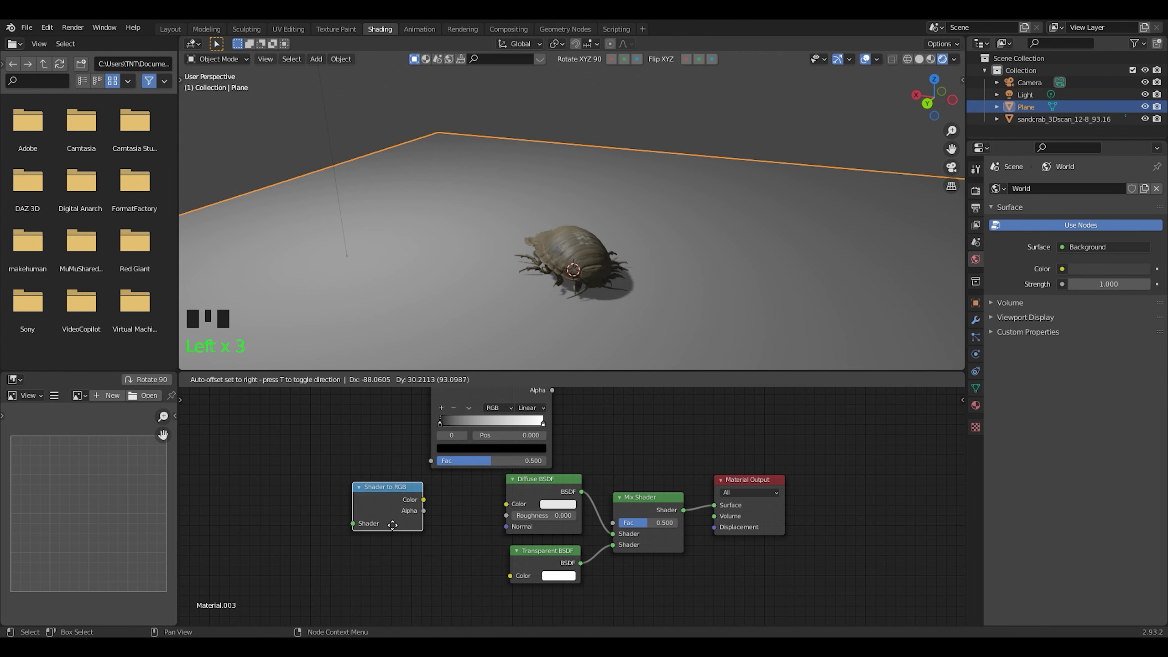
pyautogui.click(628, 495)
pyautogui.press('shift+d')
pyautogui.moveTo(448, 540); pyautogui.dragTo(544, 473)
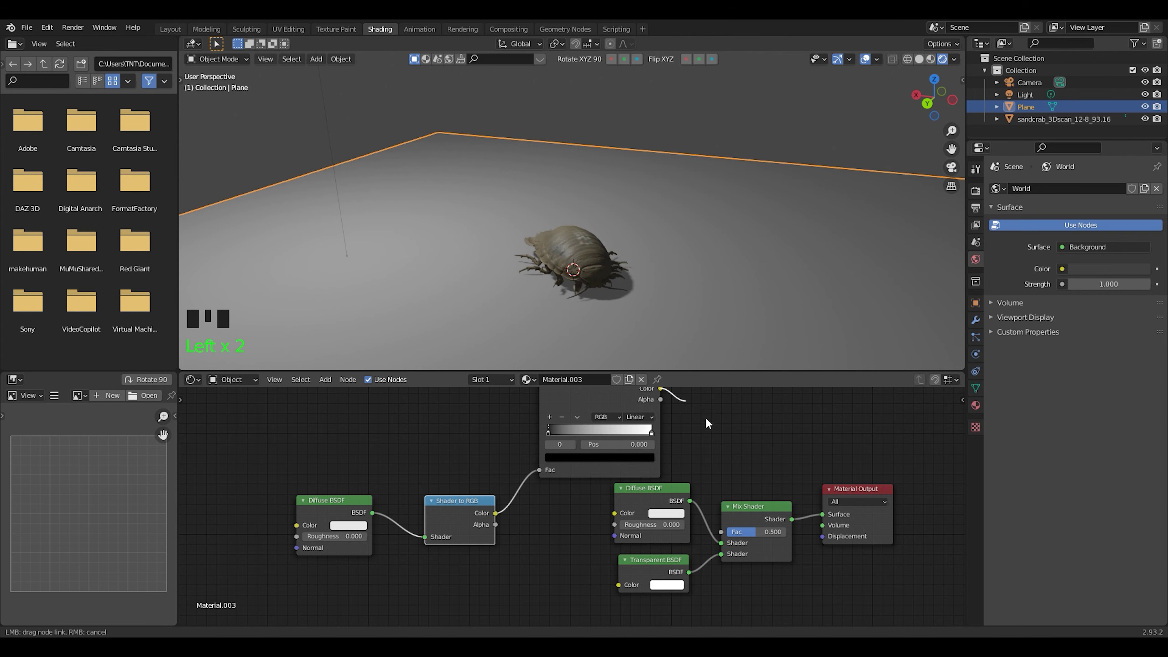
# - Route Shader to RGB through the ColorRamp into the Mix factor and make the diffuse colour black
pyautogui.moveTo(728, 533); pyautogui.dragTo(713, 449)
pyautogui.moveTo(713, 449); pyautogui.dragTo(670, 402)
pyautogui.click(669, 403)
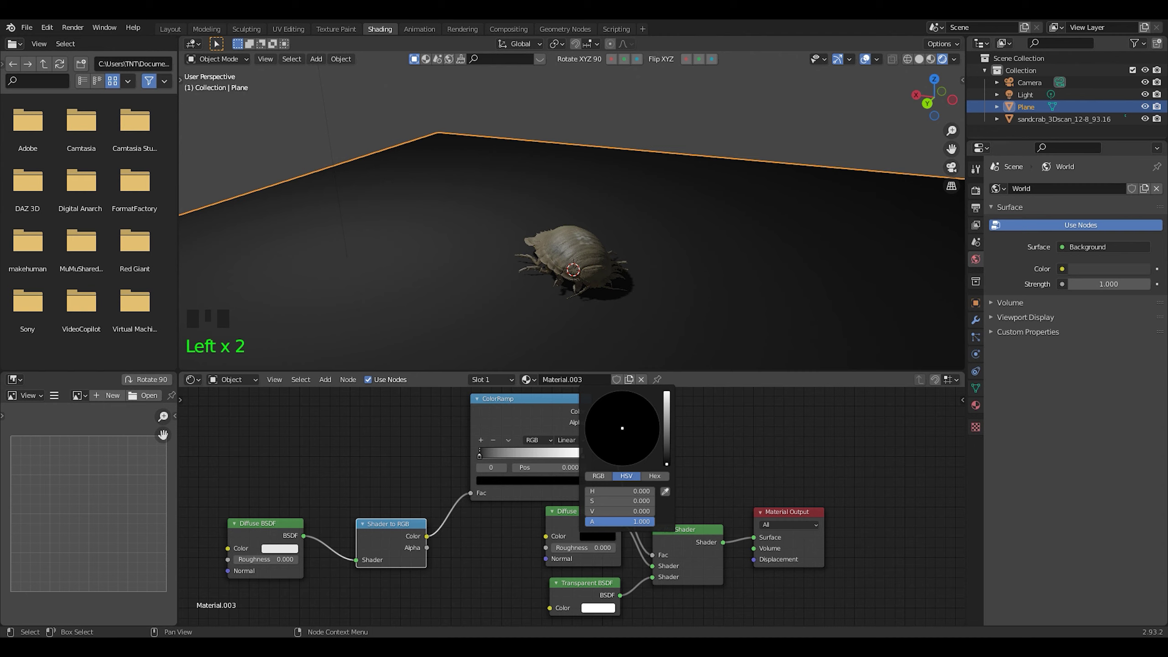
pyautogui.moveTo(689, 235); pyautogui.dragTo(538, 183)
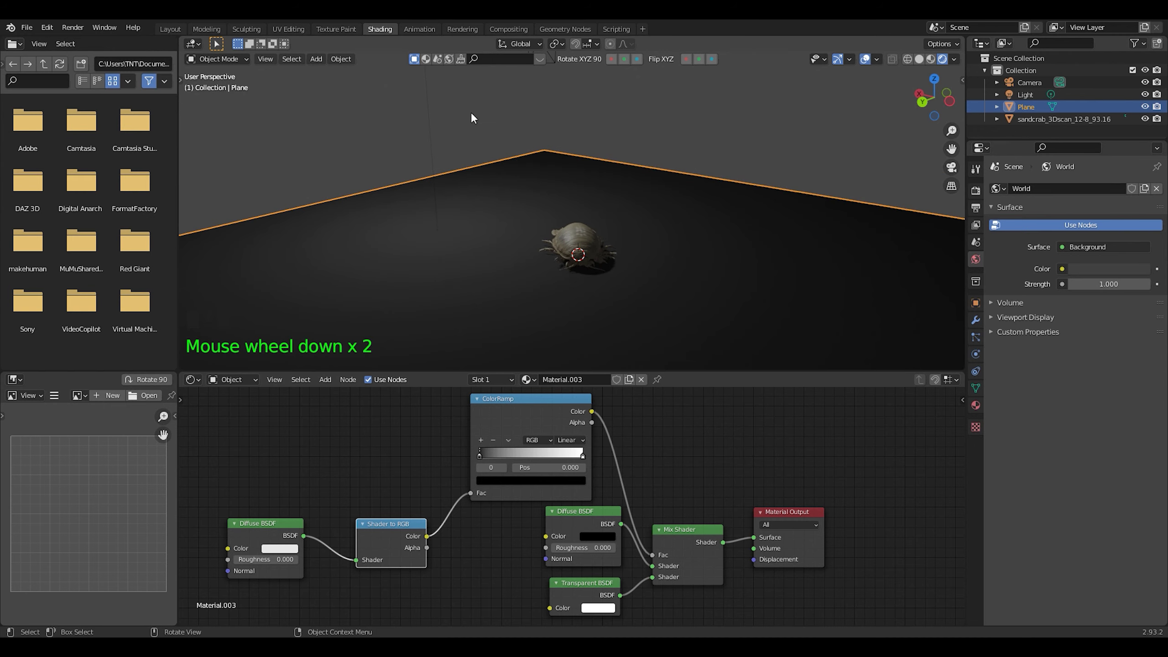
pyautogui.click(494, 94)
# - Move the sun light and set its strength to 11
pyautogui.press('g')
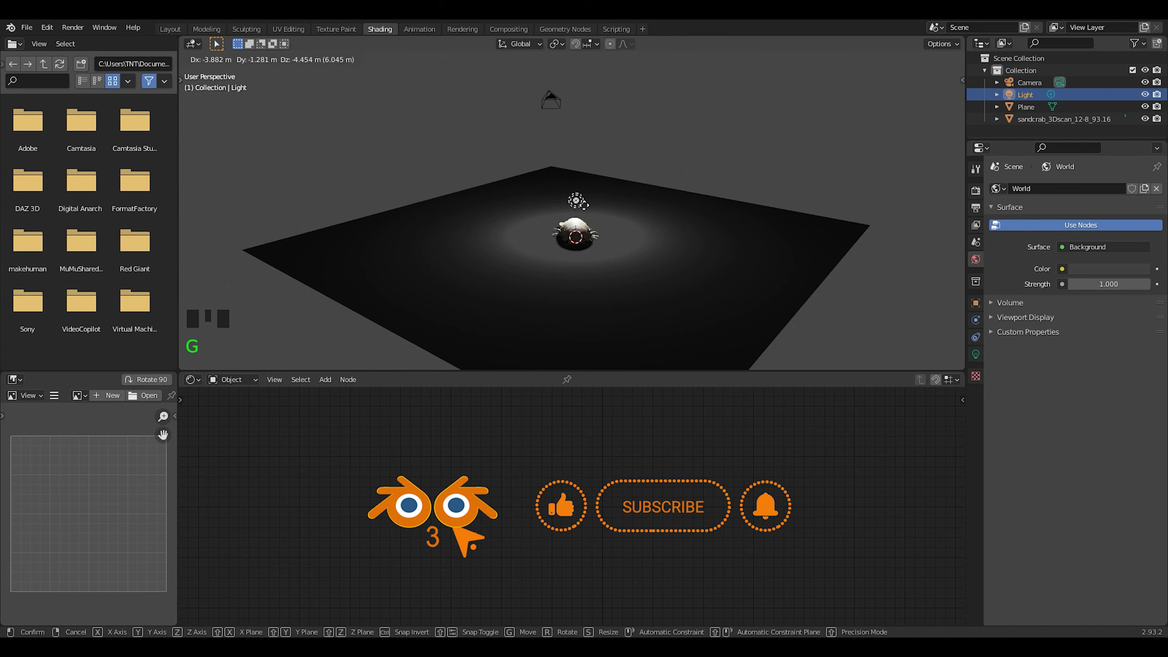
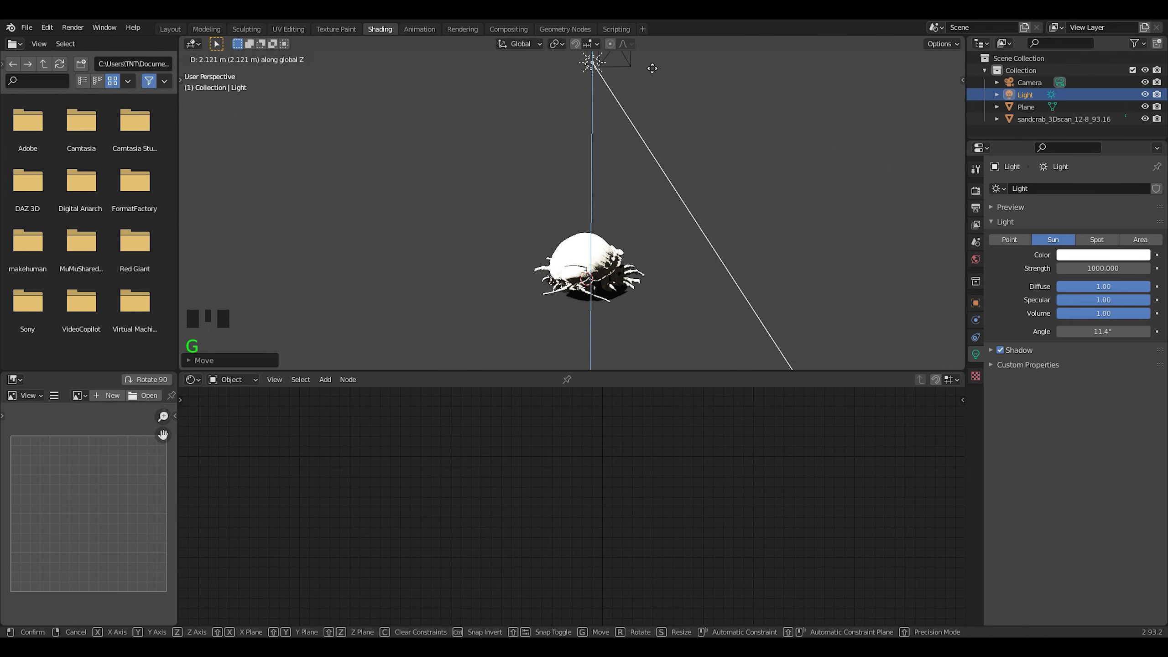
pyautogui.click(619, 110)
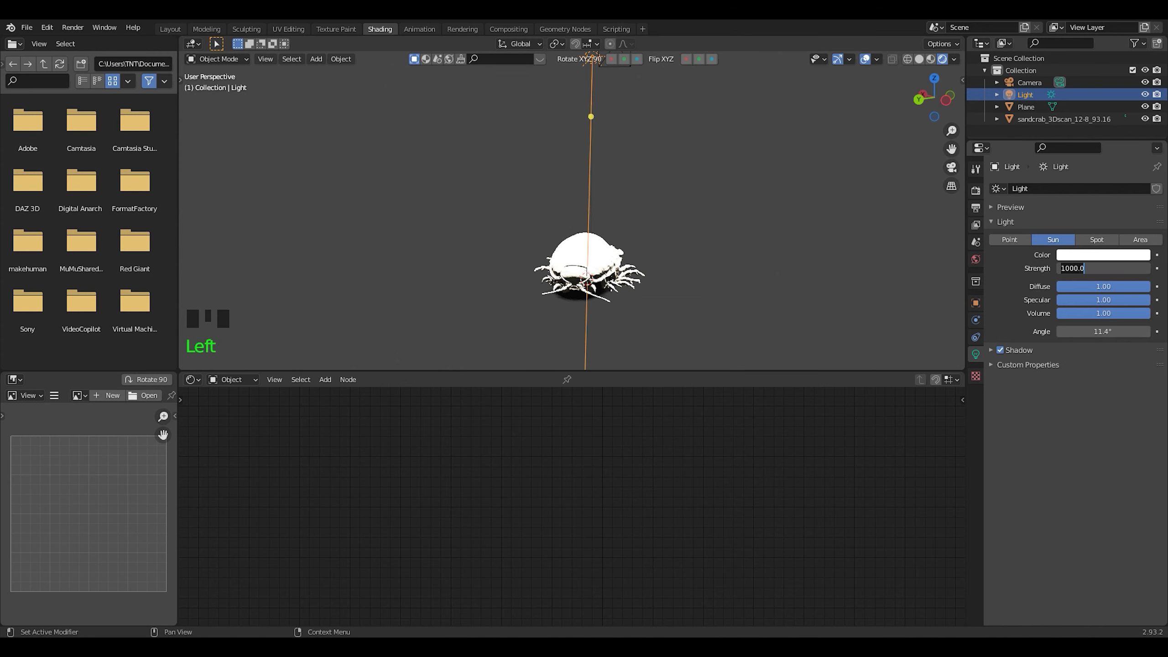
pyautogui.press('1')
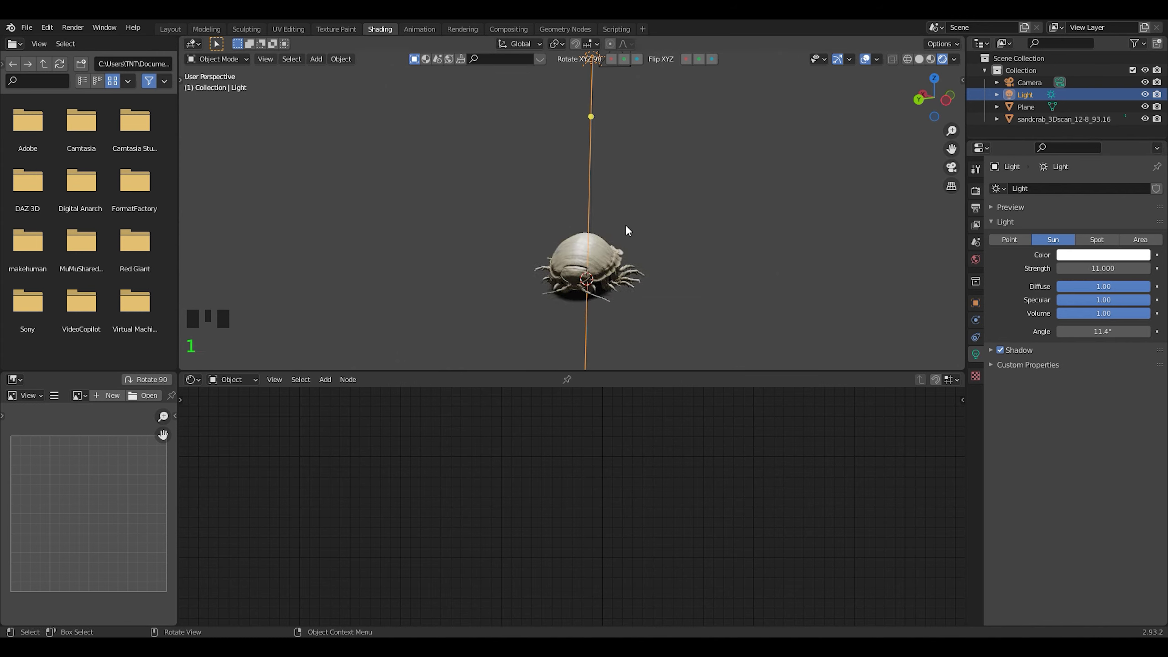
# - Select the crab and enable Film > Transparent in Render Properties
pyautogui.moveTo(646, 239); pyautogui.dragTo(1066, 465)
pyautogui.click(1066, 465)
pyautogui.moveTo(664, 258); pyautogui.dragTo(608, 261)
pyautogui.click(608, 260)
# - Check the World and transparent film settings, then view the crab over the dock photo in Layout
pyautogui.press('g')
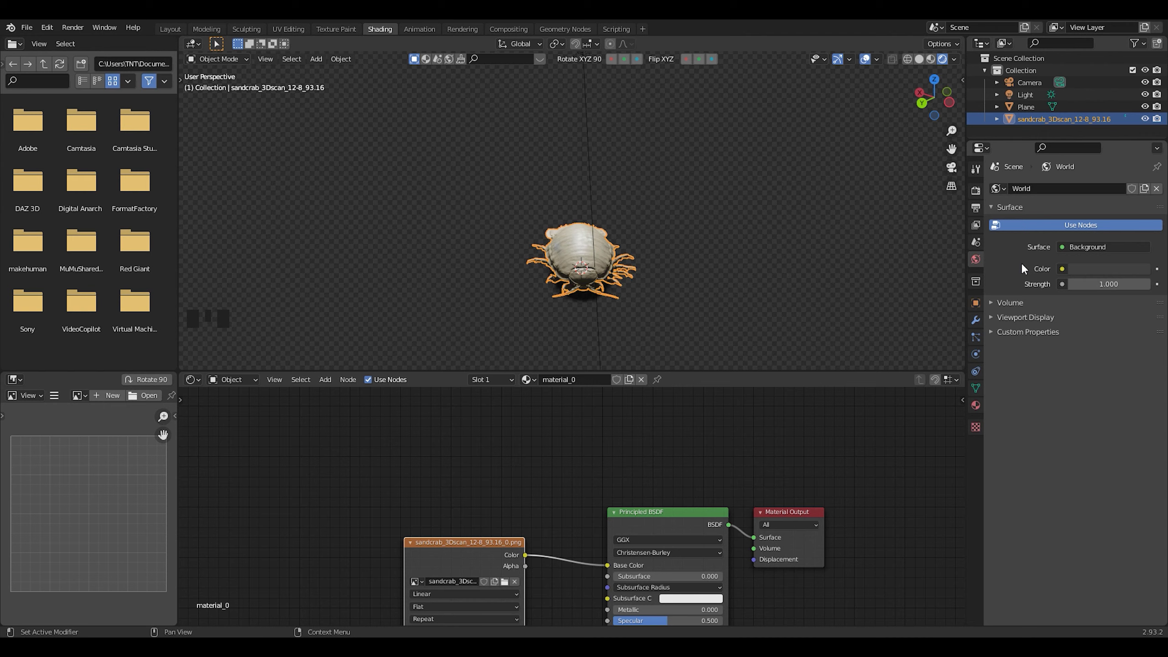
pyautogui.moveTo(885, 326); pyautogui.dragTo(766, 442)
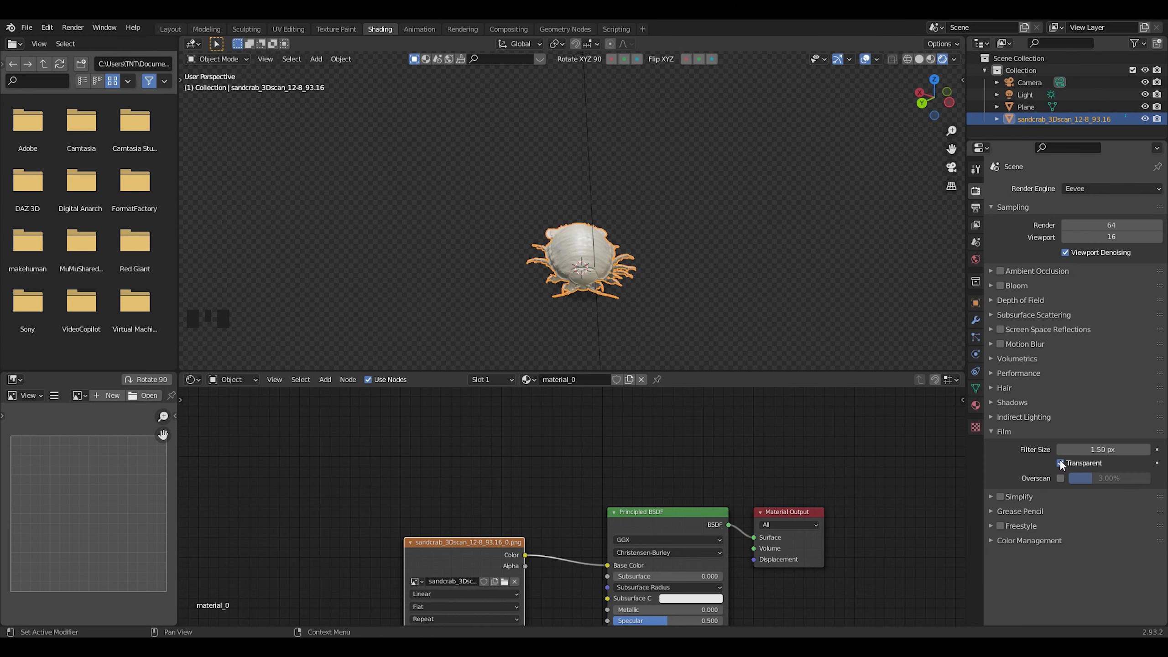
pyautogui.click(1069, 467)
pyautogui.click(171, 35)
pyautogui.scroll(-3)
pyautogui.click(947, 63)
pyautogui.moveTo(542, 248); pyautogui.dragTo(514, 299)
# - Rotate the crab about Z so it faces forward along the dock
pyautogui.click(515, 299)
pyautogui.click(515, 299)
pyautogui.press('r')
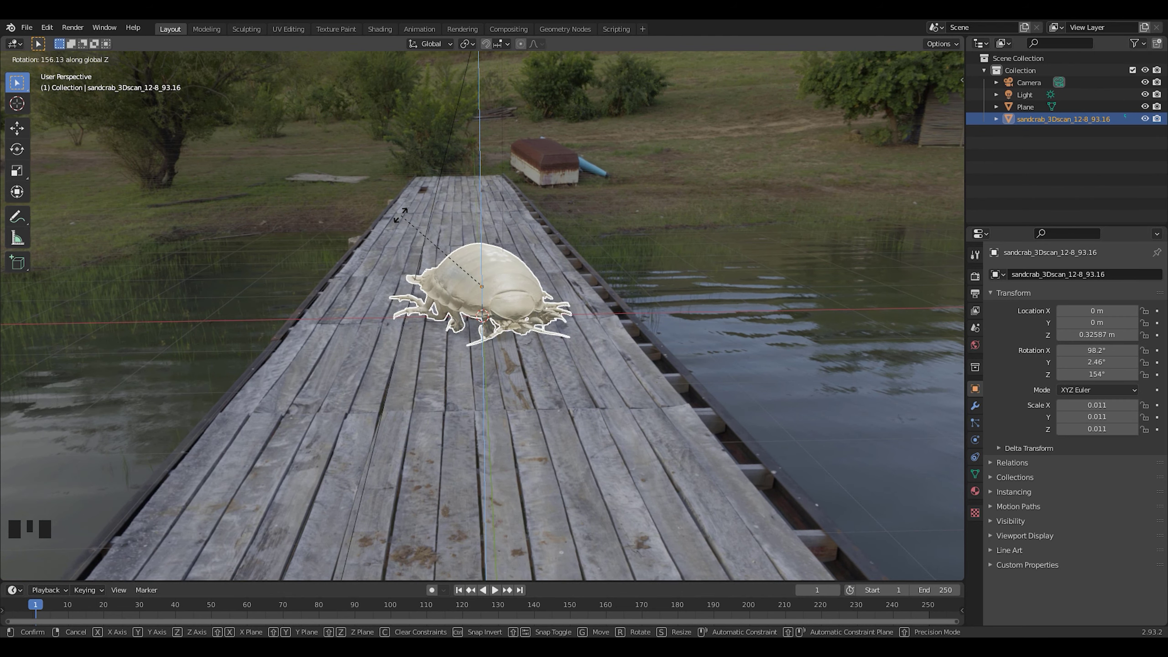
pyautogui.scroll(-3)
pyautogui.click(497, 206)
pyautogui.scroll(3)
pyautogui.press('g')
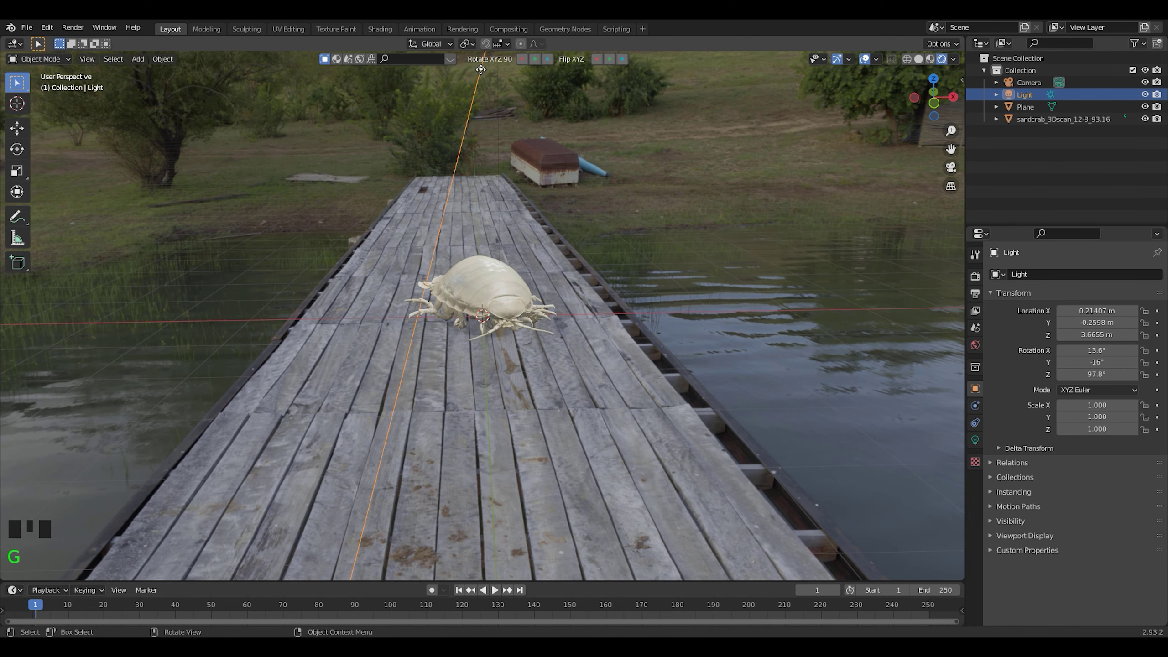
# - Re-aim the sun light to point straight down at the crab and check from an orbited view
pyautogui.click(492, 69)
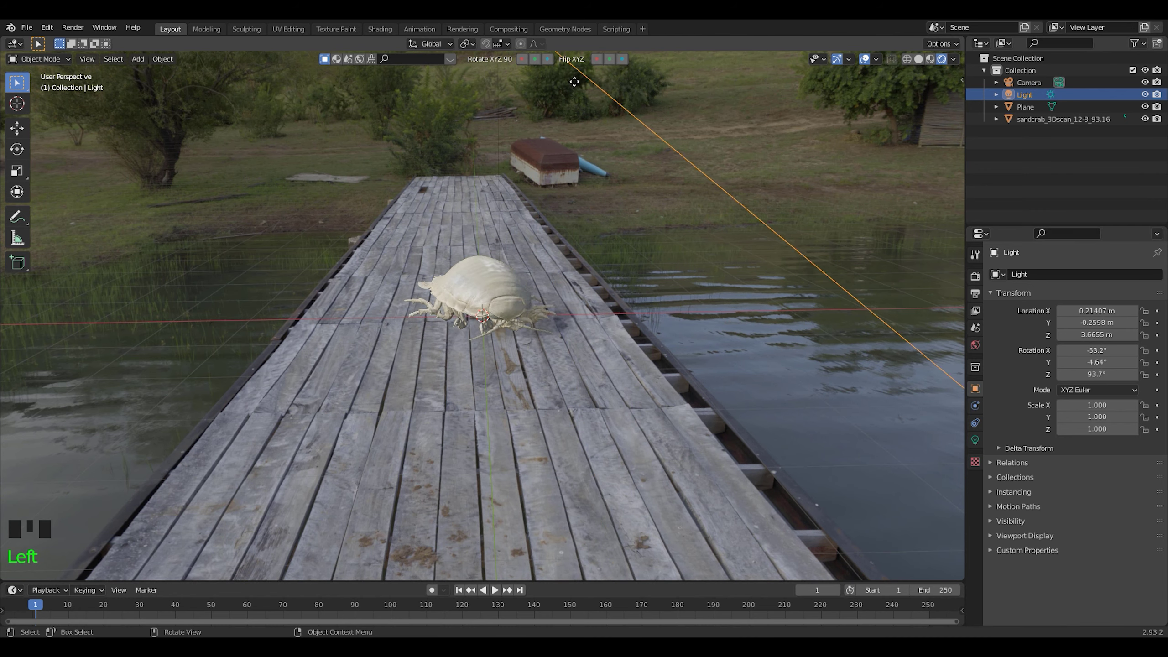
pyautogui.moveTo(516, 185); pyautogui.dragTo(571, 195)
pyautogui.scroll(-3)
pyautogui.click(526, 204)
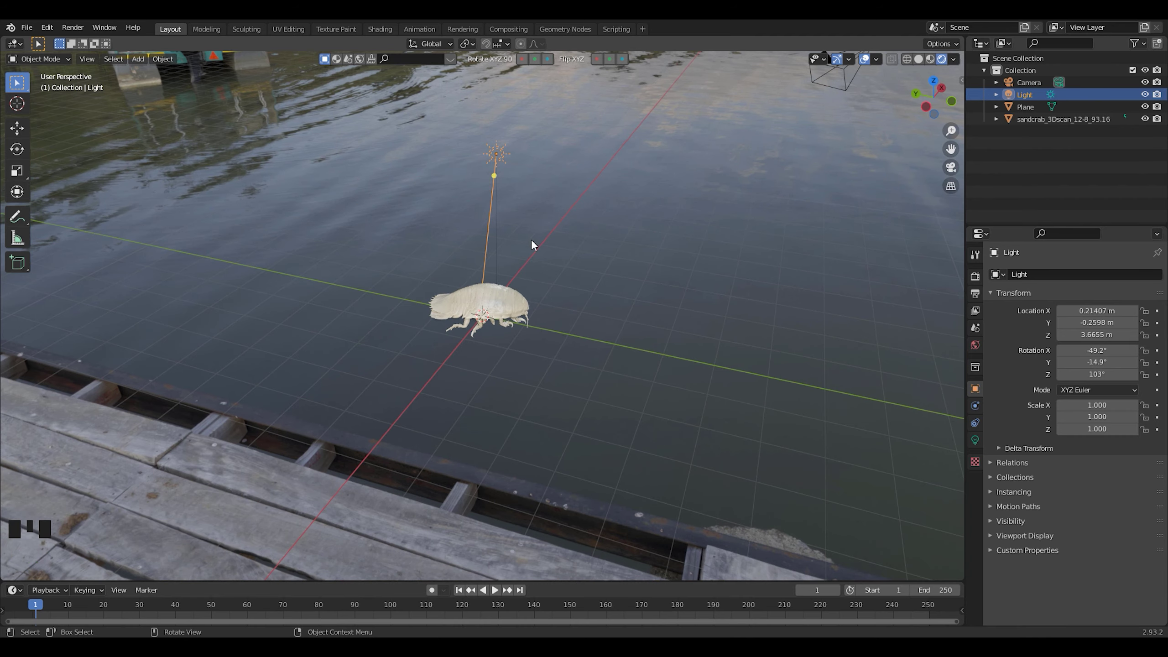
pyautogui.moveTo(599, 272); pyautogui.dragTo(504, 188)
pyautogui.click(503, 188)
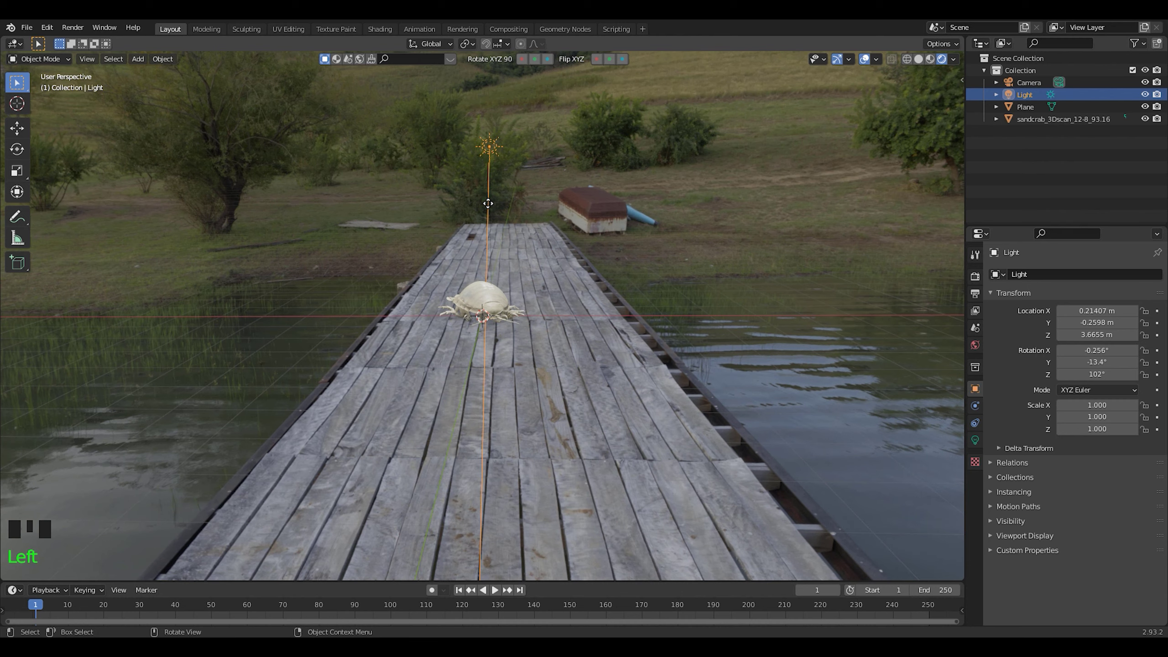
pyautogui.scroll(3)
pyautogui.scroll(3)
# - Switch the light to a Point light with 11111 W power
pyautogui.moveTo(539, 306); pyautogui.dragTo(1018, 332)
pyautogui.click(1017, 331)
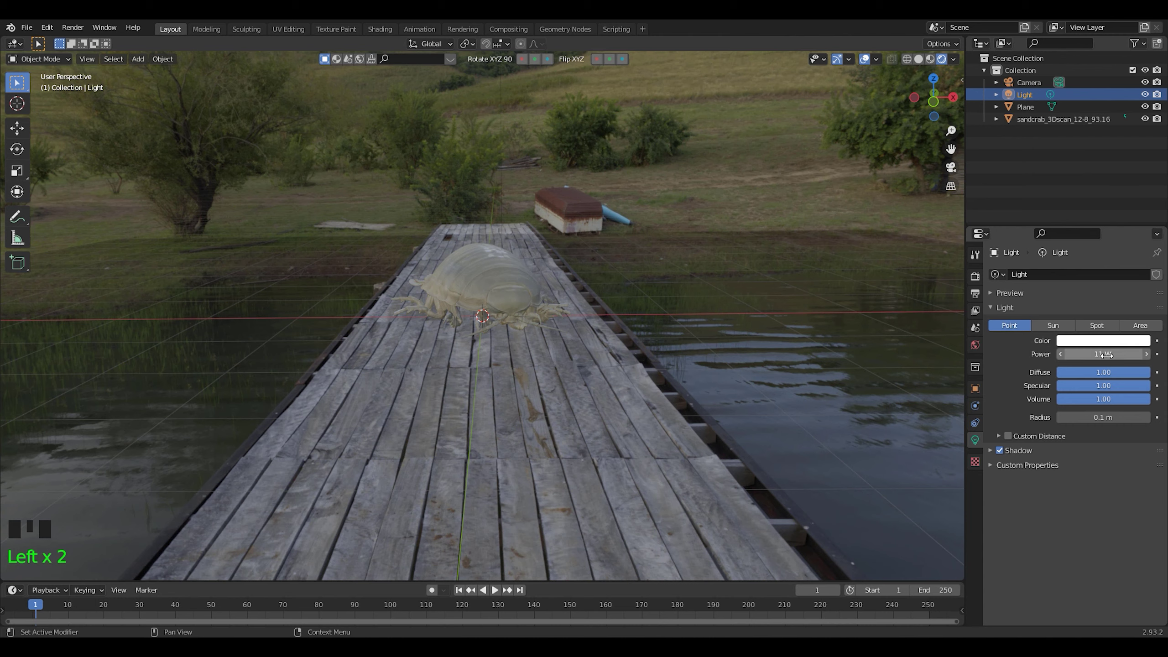
pyautogui.press('1')
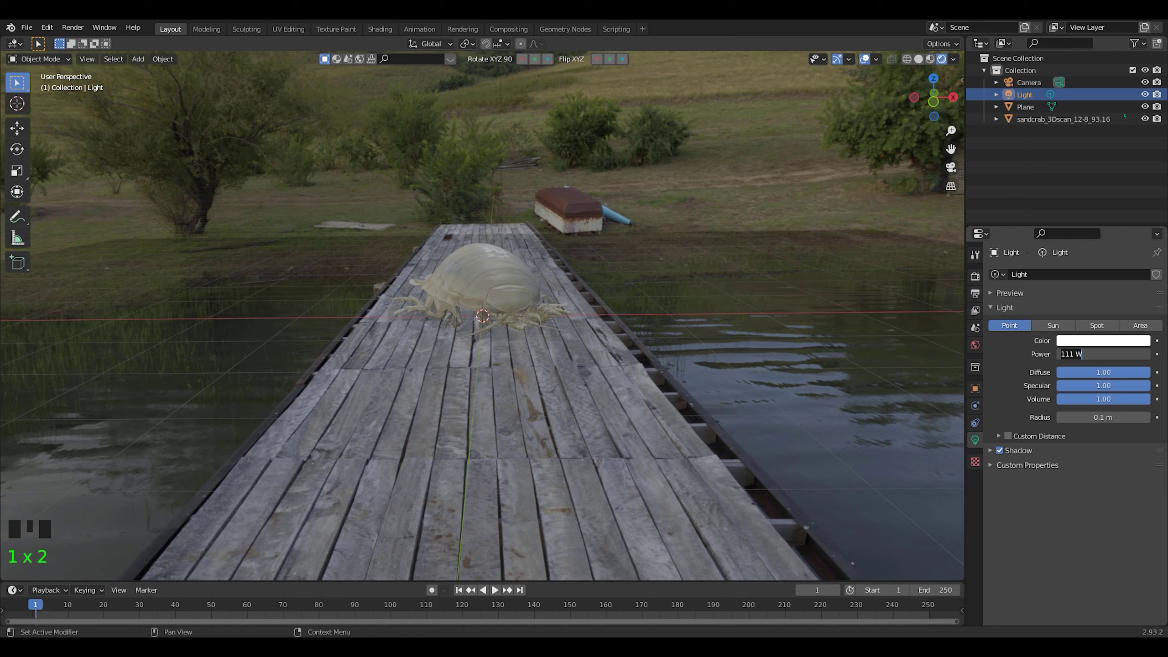
pyautogui.press('1')
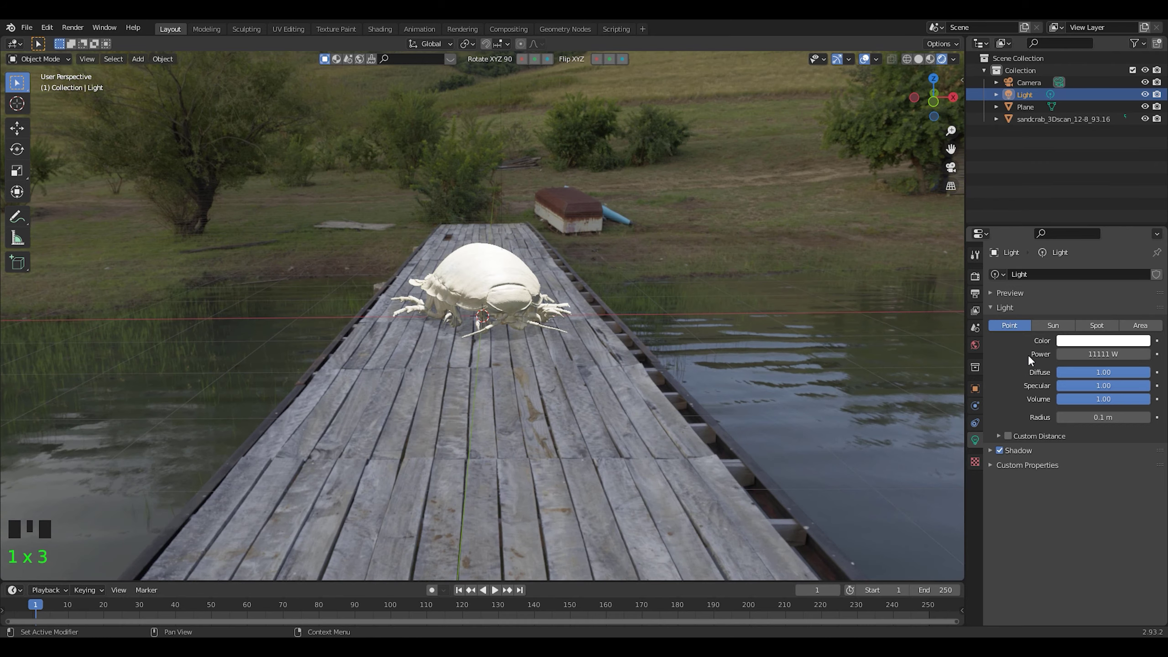
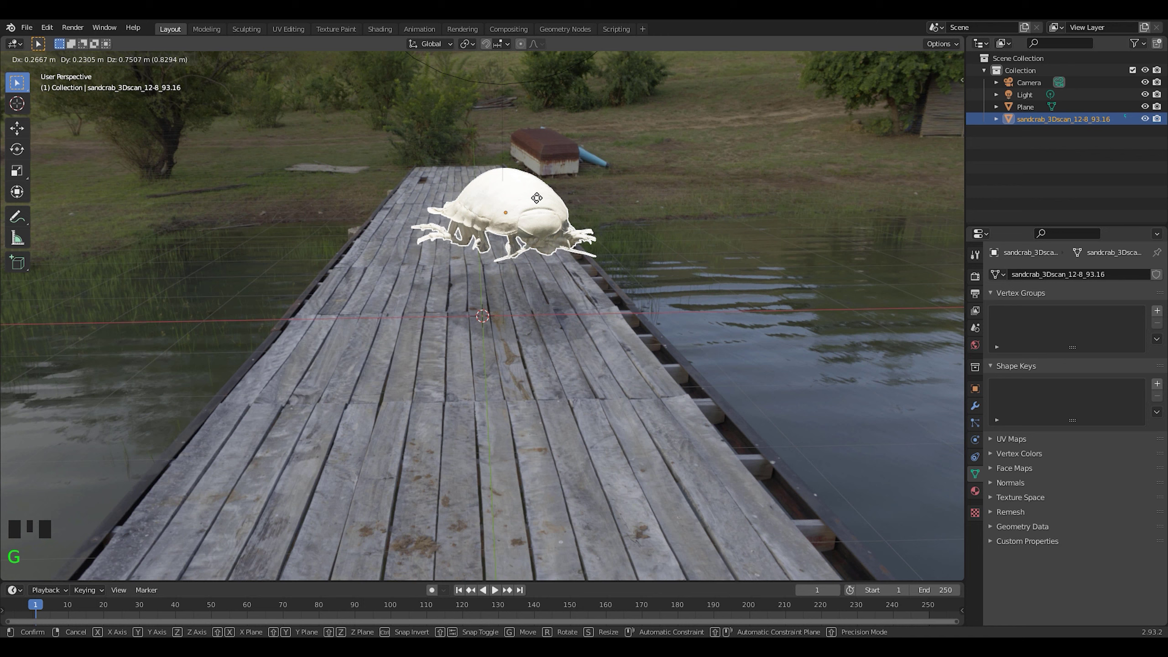
# - Switch the light back to a Sun at strength 11
pyautogui.scroll(-3)
pyautogui.click(500, 73)
pyautogui.click(1060, 328)
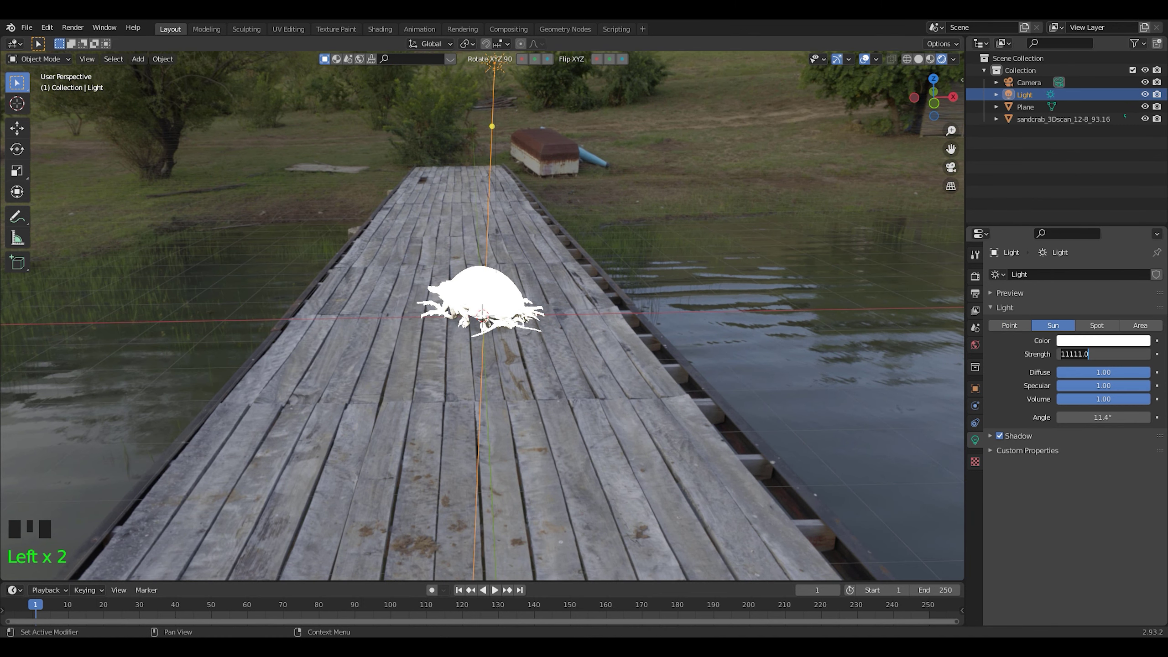
pyautogui.press('1')
# - Look through the scene camera at the crab composited on the dock
pyautogui.scroll(3)
pyautogui.scroll(-3)
pyautogui.click(510, 68)
pyautogui.press('ctrl+alt+KP_0')
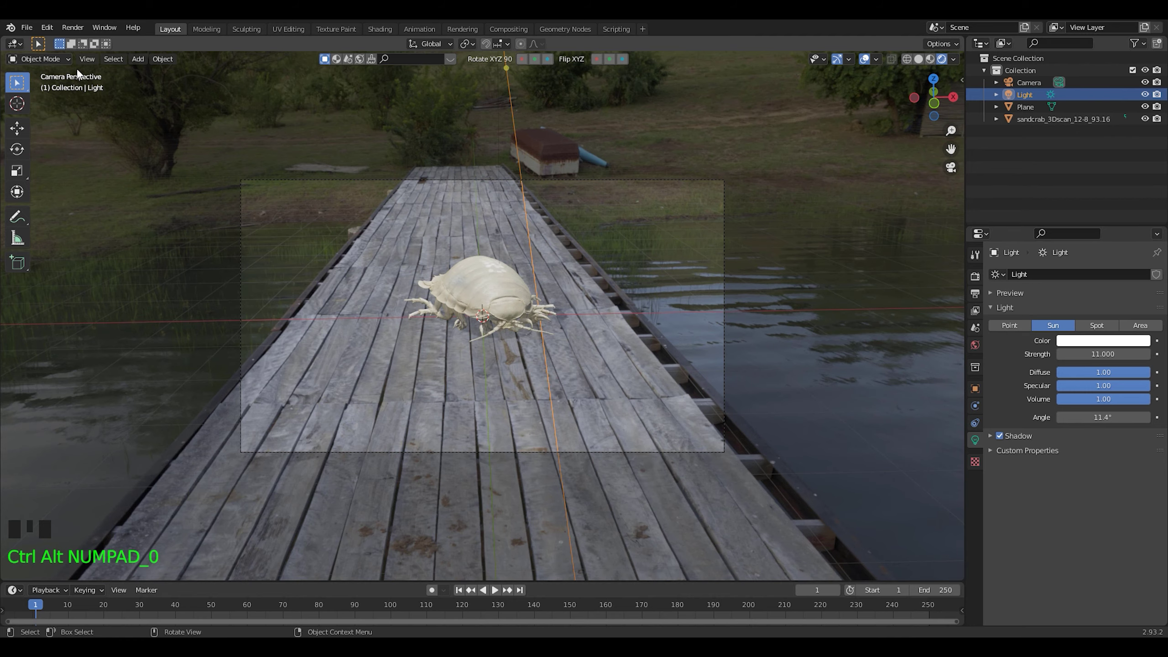